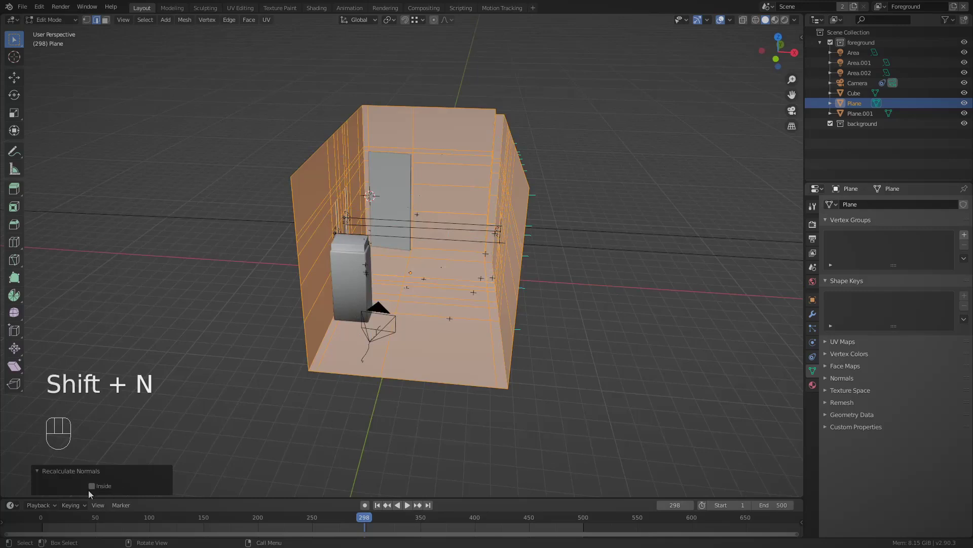
Show the wall mesh's face normals, deselect all geometry and return to Object Mode.
{"action": "left_click", "coordinate": [94, 493]}
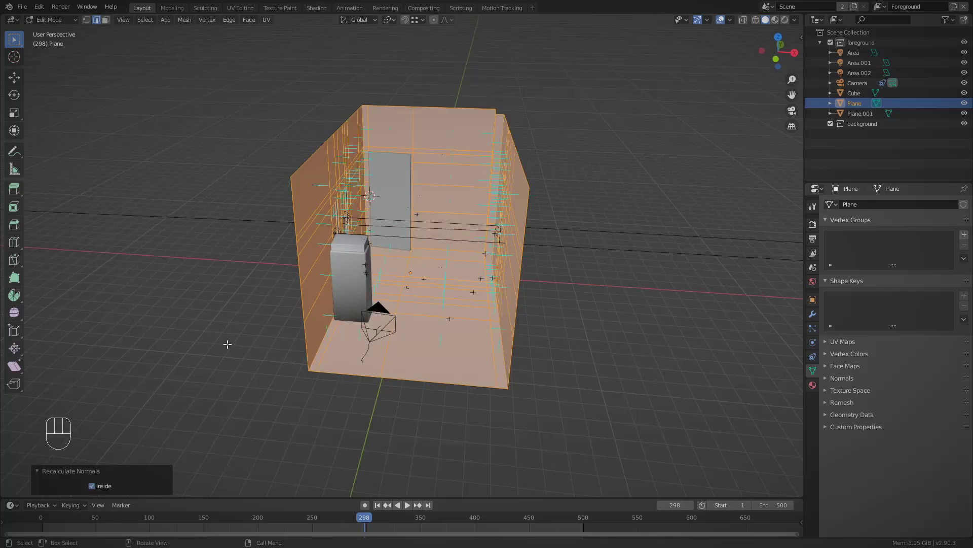
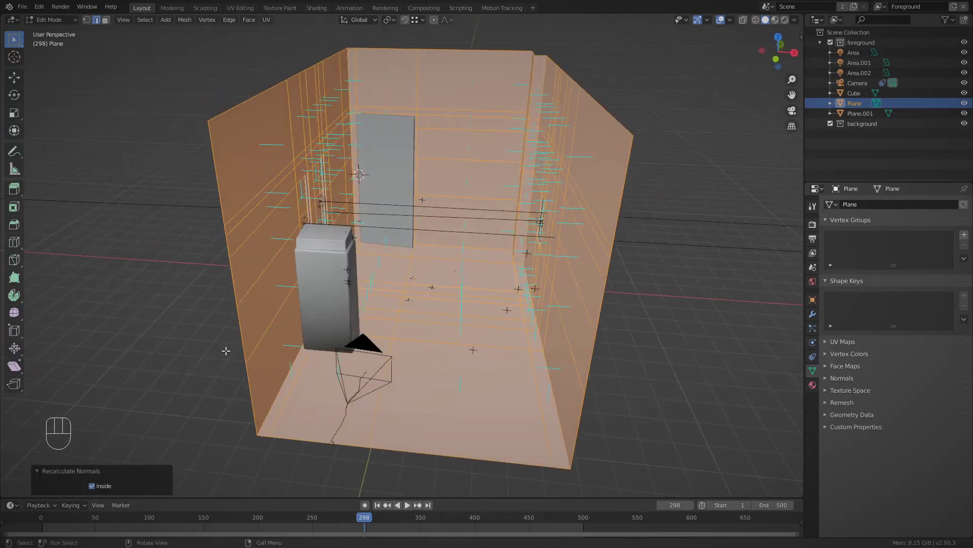
{"action": "key", "text": "alt+a"}
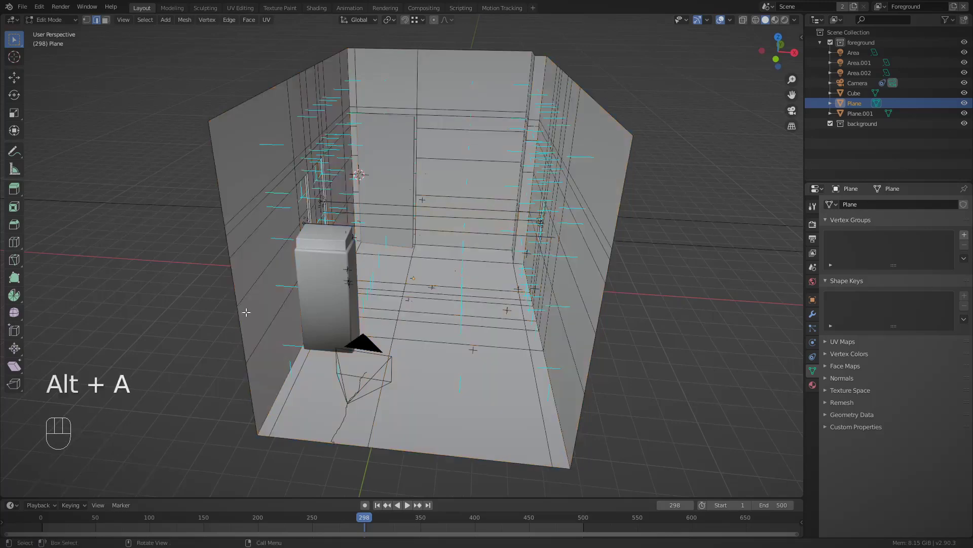
{"action": "key", "text": "Tab"}
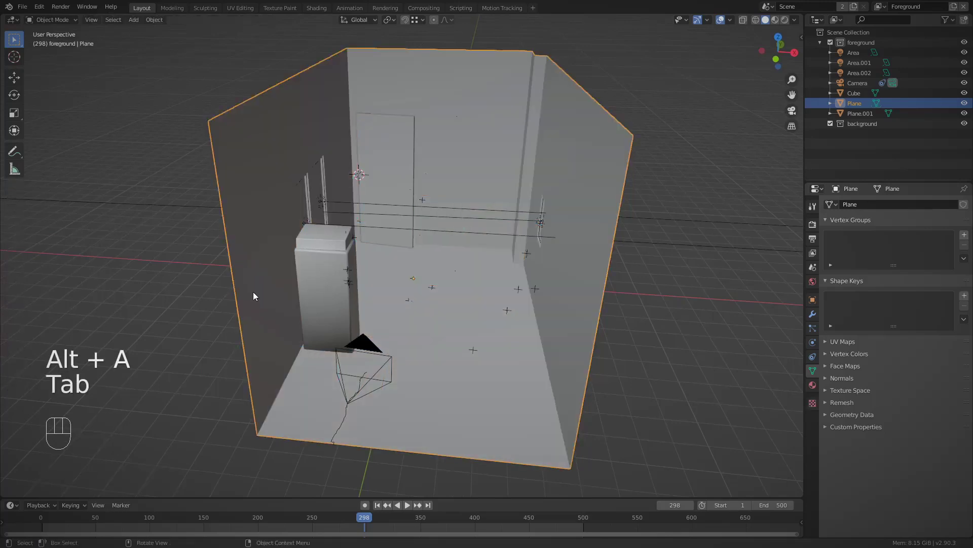
{"action": "middle_click", "coordinate": [279, 326]}
{"action": "middle_click", "coordinate": [492, 292]}
Bring up the plane's Modifier Properties and save the file.
{"action": "left_click", "coordinate": [816, 319]}
{"action": "left_click", "coordinate": [789, 264]}
{"action": "middle_click", "coordinate": [525, 300]}
{"action": "key", "text": "ctrl+s"}
{"action": "middle_click", "coordinate": [453, 342]}
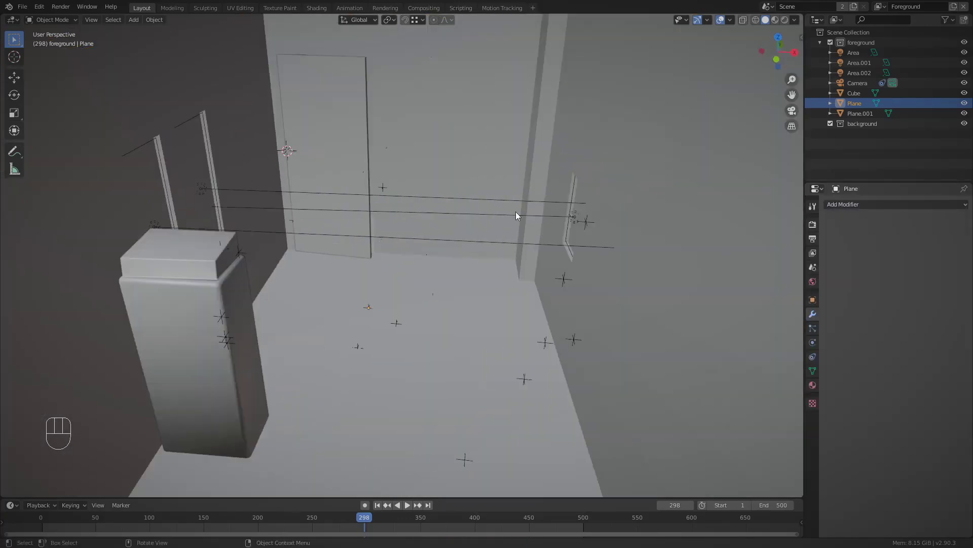
Add a new cube, Cube.001, from the front view to surround the room.
{"action": "middle_click", "coordinate": [466, 251]}
{"action": "key", "text": "KP_1"}
{"action": "key", "text": "shift+a"}
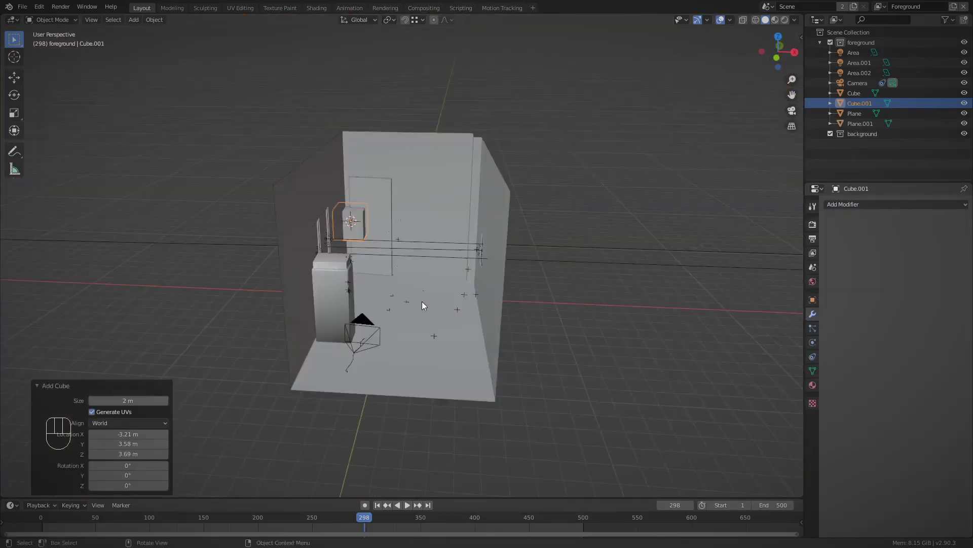
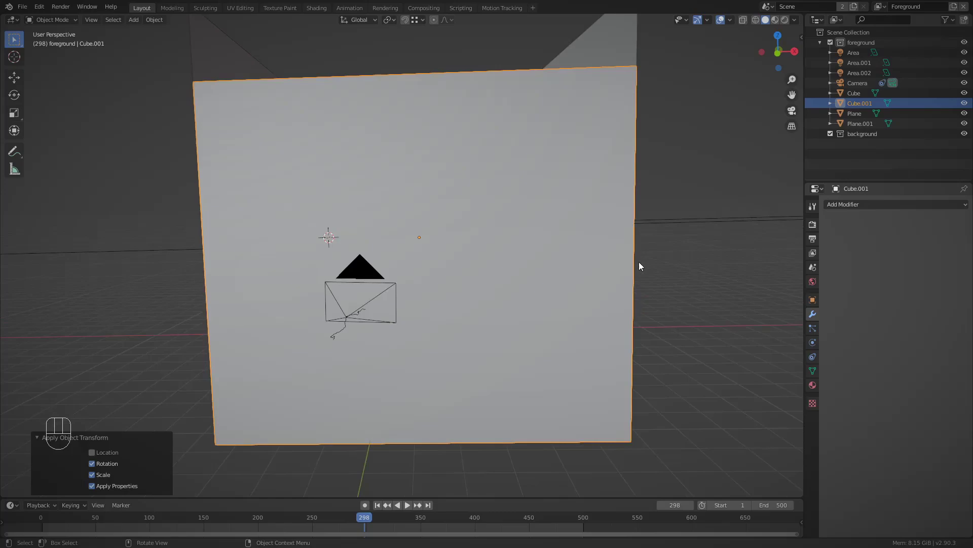
Enable Fluid physics on Cube.001 so it acts as the simulation domain.
{"action": "middle_click", "coordinate": [610, 270]}
{"action": "key", "text": "z"}
{"action": "middle_click", "coordinate": [510, 297]}
{"action": "middle_click", "coordinate": [451, 337]}
{"action": "left_click", "coordinate": [847, 202]}
{"action": "left_click_drag", "start_coordinate": [946, 232], "coordinate": [946, 231]}
{"action": "left_click", "coordinate": [918, 294]}
{"action": "middle_click", "coordinate": [554, 301]}
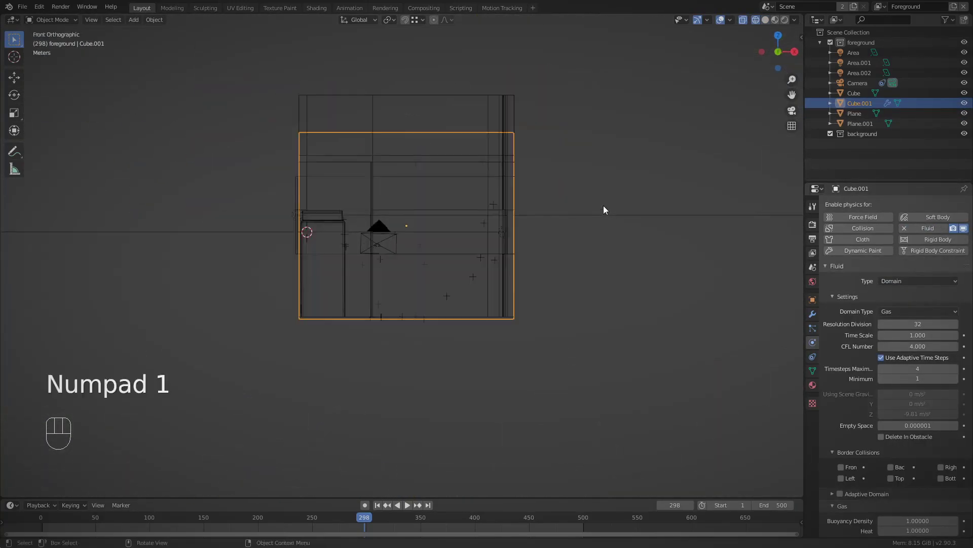
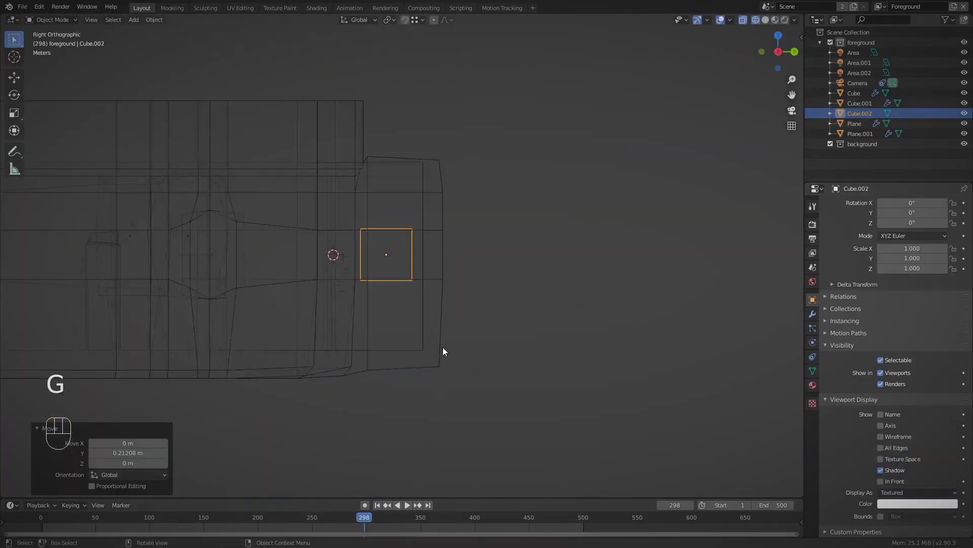
Move and scale Cube.002 down along Z so the small cube fits near the room.
{"action": "key", "text": "g"}
{"action": "left_click_drag", "start_coordinate": [372, 329], "coordinate": [490, 328]}
{"action": "key", "text": "s"}
{"action": "middle_click", "coordinate": [493, 265]}
{"action": "middle_click", "coordinate": [461, 354]}
{"action": "key", "text": "z"}
{"action": "left_click_drag", "start_coordinate": [481, 321], "coordinate": [484, 363]}
{"action": "left_click_drag", "start_coordinate": [438, 305], "coordinate": [439, 319]}
{"action": "left_click", "coordinate": [456, 342]}
From front and side views, select Cube.002 and move it vertically inside the room.
{"action": "key", "text": "KP_1"}
{"action": "key", "text": "KP_3"}
{"action": "key", "text": "Tab"}
{"action": "key", "text": "1"}
{"action": "key", "text": "2"}
{"action": "key", "text": "2"}
{"action": "key", "text": "3"}
{"action": "key", "text": "2"}
{"action": "key", "text": "1"}
{"action": "key", "text": "b"}
{"action": "key", "text": "g"}
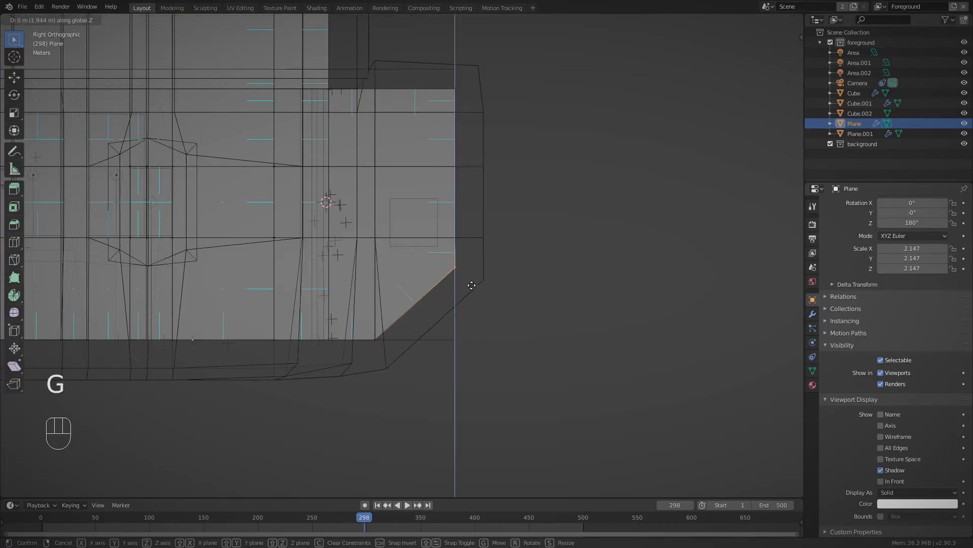
{"action": "key", "text": "Tab"}
{"action": "left_click", "coordinate": [433, 252]}
{"action": "key", "text": "g"}
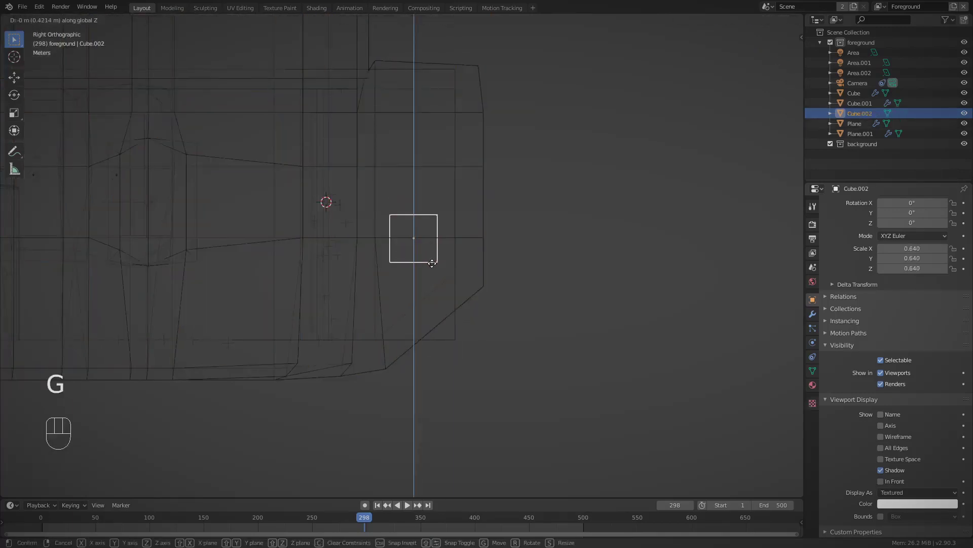
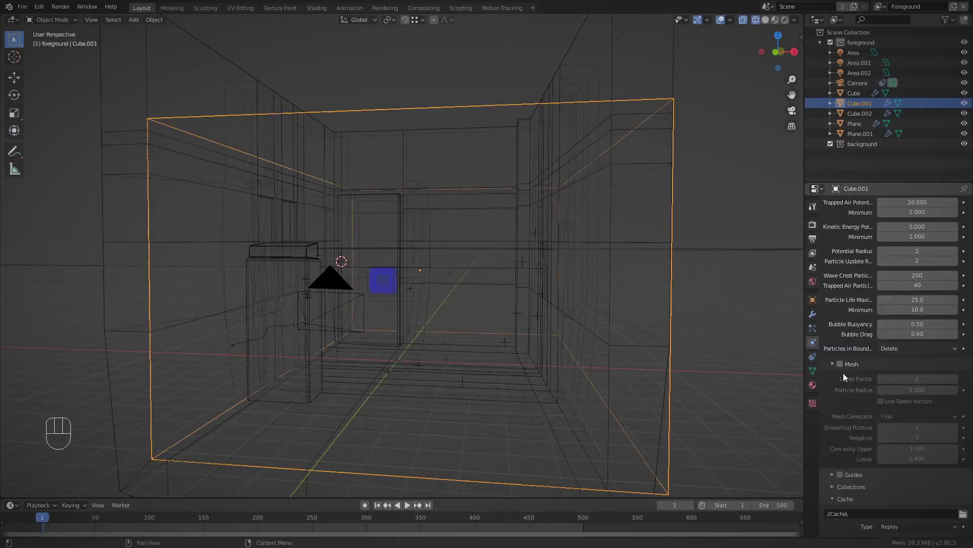
Play the timeline so the liquid simulation computes and starts emerging.
{"action": "left_click", "coordinate": [411, 509]}
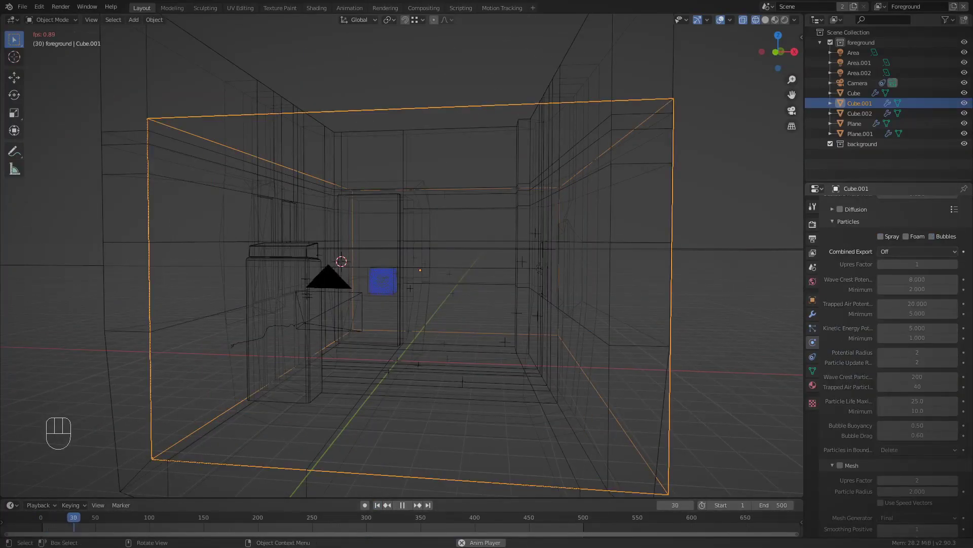
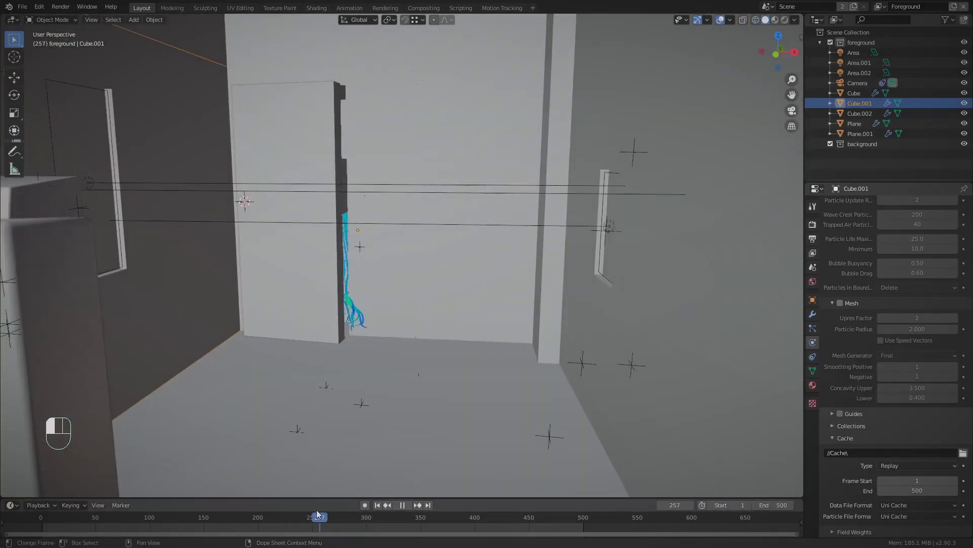
Scrub to later frames and orbit to watch the liquid spill through the doorway over the walls.
{"action": "middle_click", "coordinate": [354, 344]}
{"action": "left_click_drag", "start_coordinate": [338, 527], "coordinate": [448, 361]}
{"action": "left_click_drag", "start_coordinate": [420, 394], "coordinate": [382, 455]}
{"action": "left_click_drag", "start_coordinate": [397, 524], "coordinate": [378, 360]}
{"action": "left_click_drag", "start_coordinate": [384, 330], "coordinate": [392, 316]}
{"action": "middle_click", "coordinate": [417, 321]}
{"action": "left_click_drag", "start_coordinate": [516, 520], "coordinate": [420, 364]}
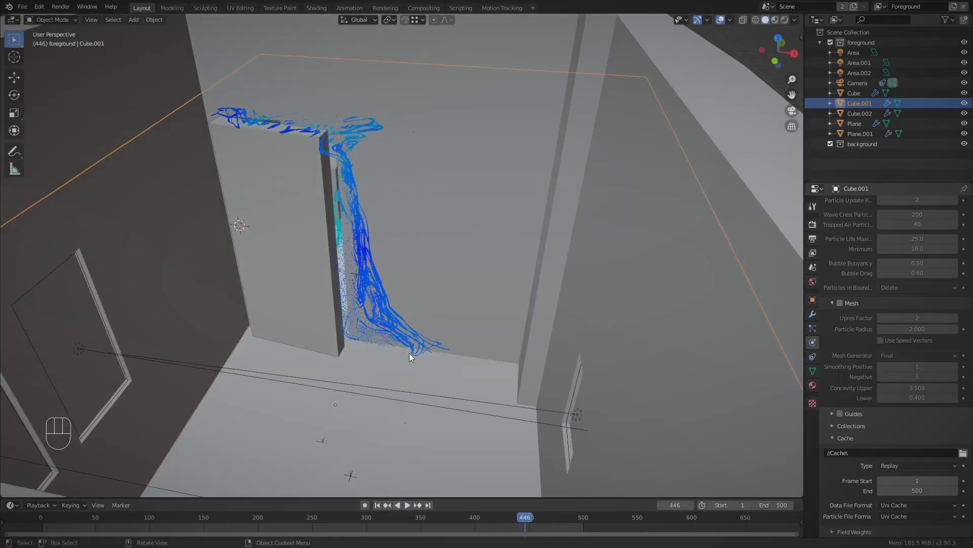
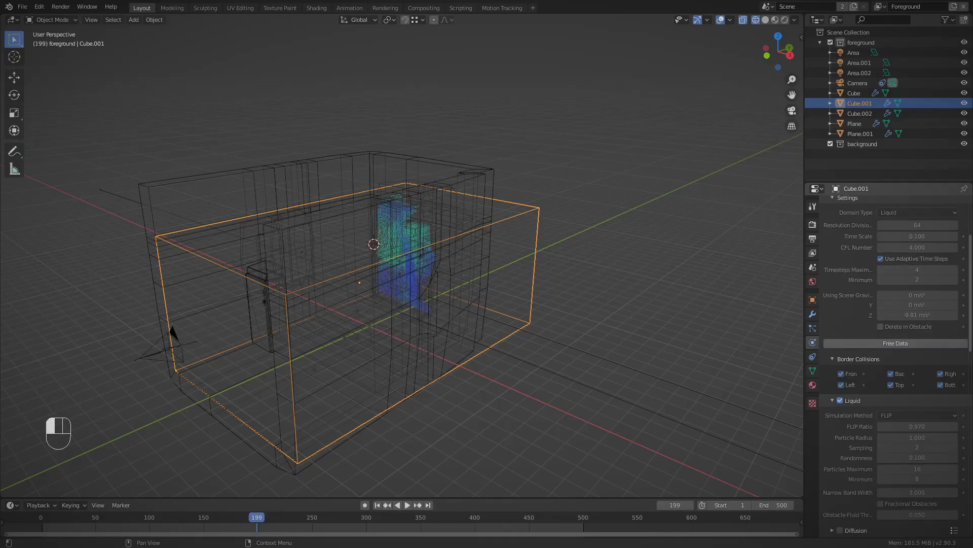
Orbit the view toward the doorway where the liquid pours in.
{"action": "left_click_drag", "start_coordinate": [478, 354], "coordinate": [514, 331]}
{"action": "middle_click", "coordinate": [261, 414]}
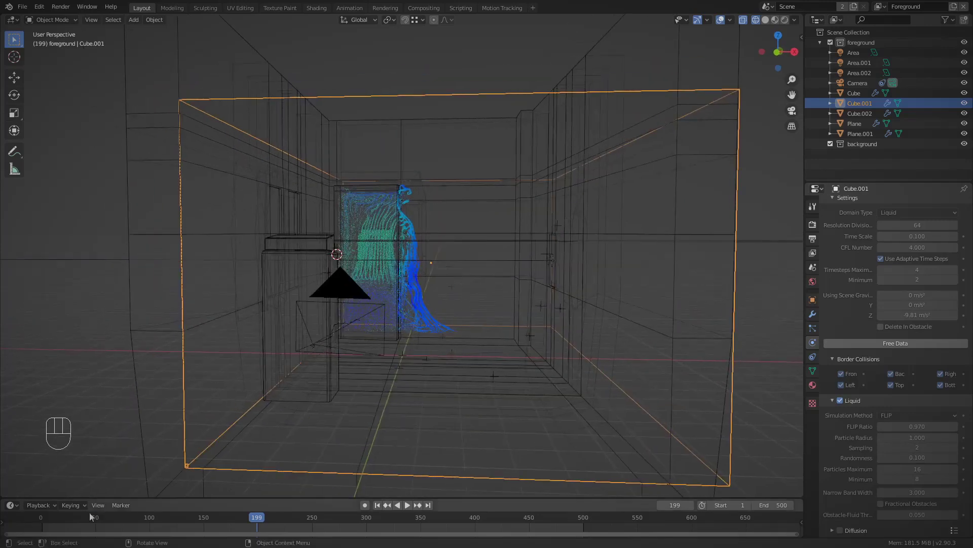